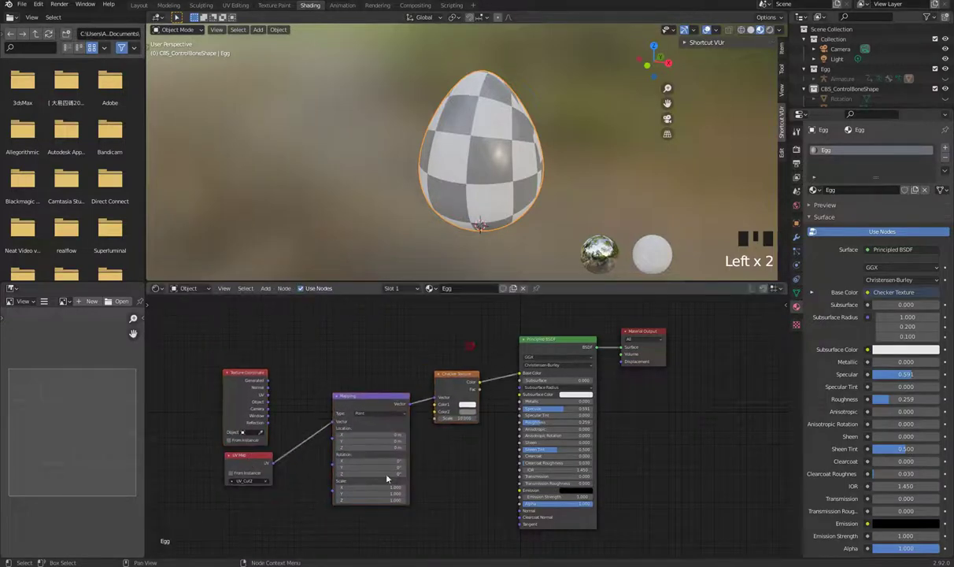
# Step: Delete the Checker Texture, Mapping and Texture Coordinate nodes from the egg material
pyautogui.press('x')
pyautogui.moveTo(245, 376); pyautogui.dragTo(352, 378)
# Step: Add an Image Texture node loading 7052-02_H.png for the egg's base colour
pyautogui.press('x')
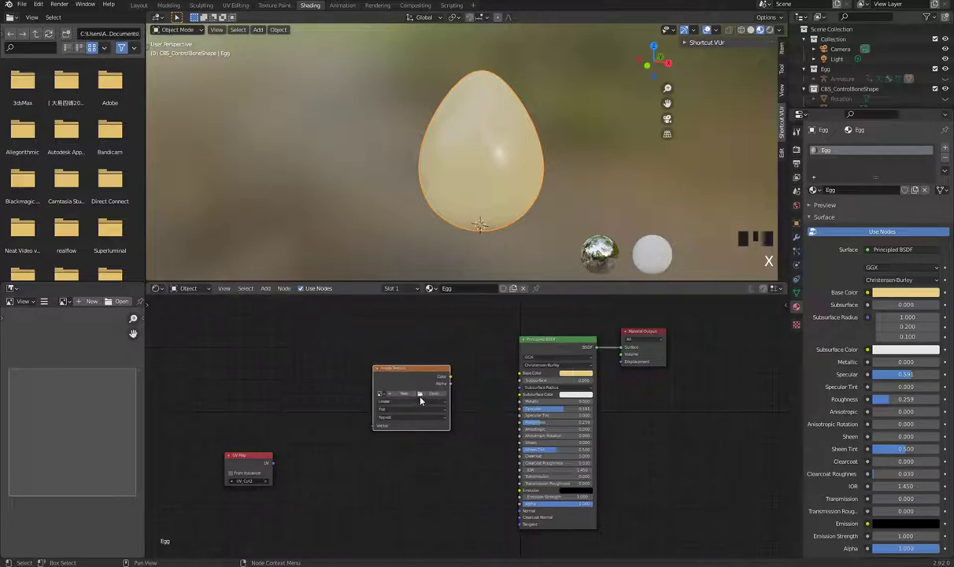
pyautogui.moveTo(433, 397); pyautogui.dragTo(650, 481)
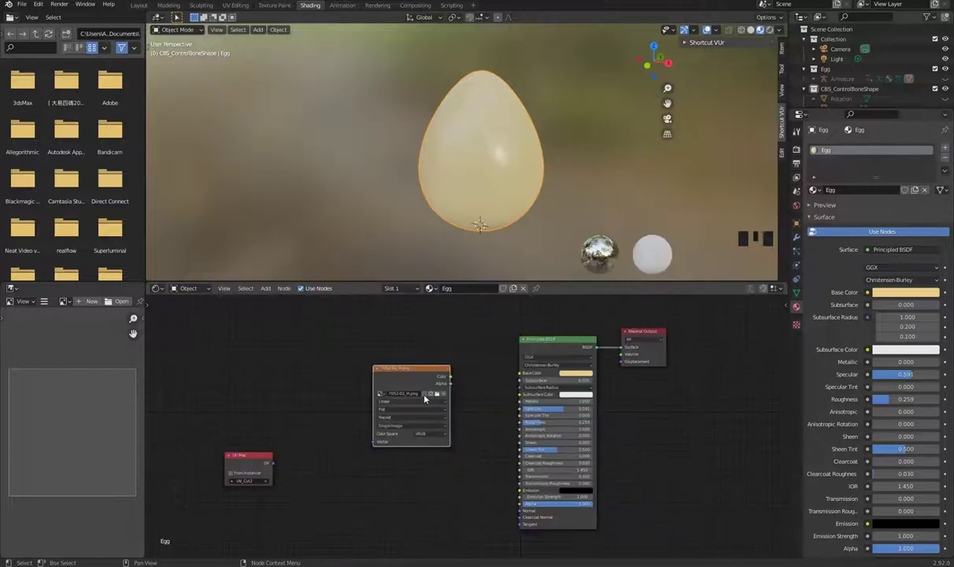
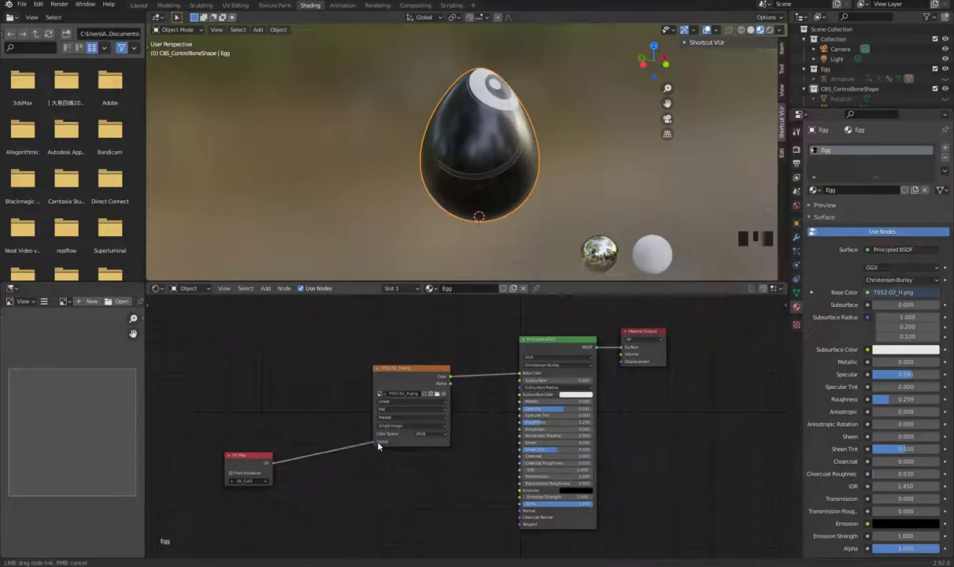
# Step: Select the UV Map node feeding the face image's vector input
pyautogui.click(380, 445)
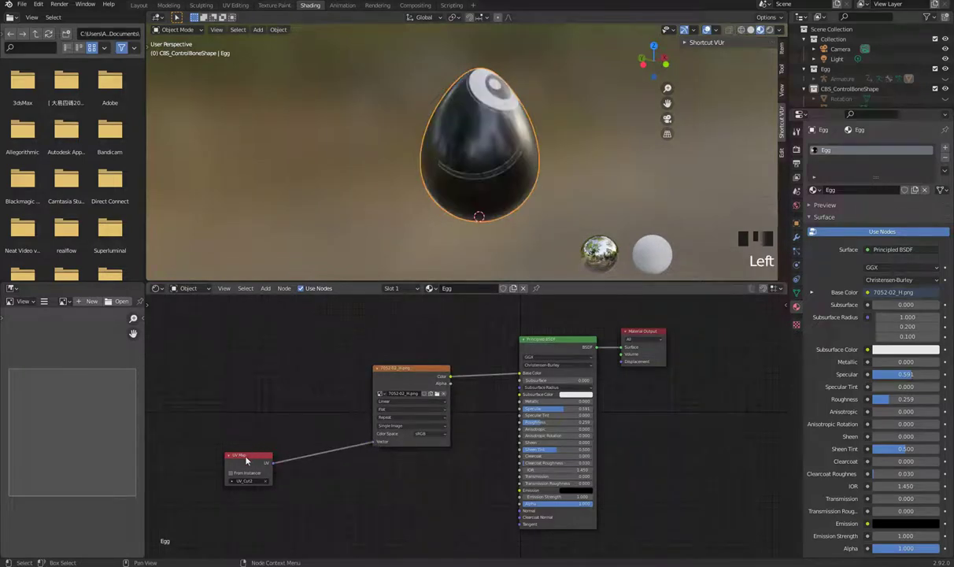
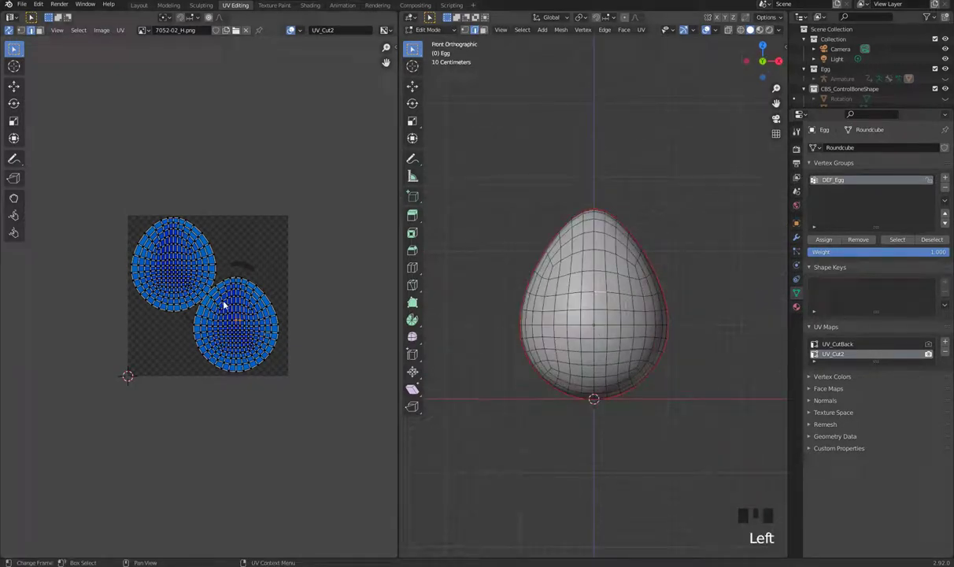
# Step: In front view, scale up and move the egg's UV islands so the eyes land on its front
pyautogui.click(176, 257)
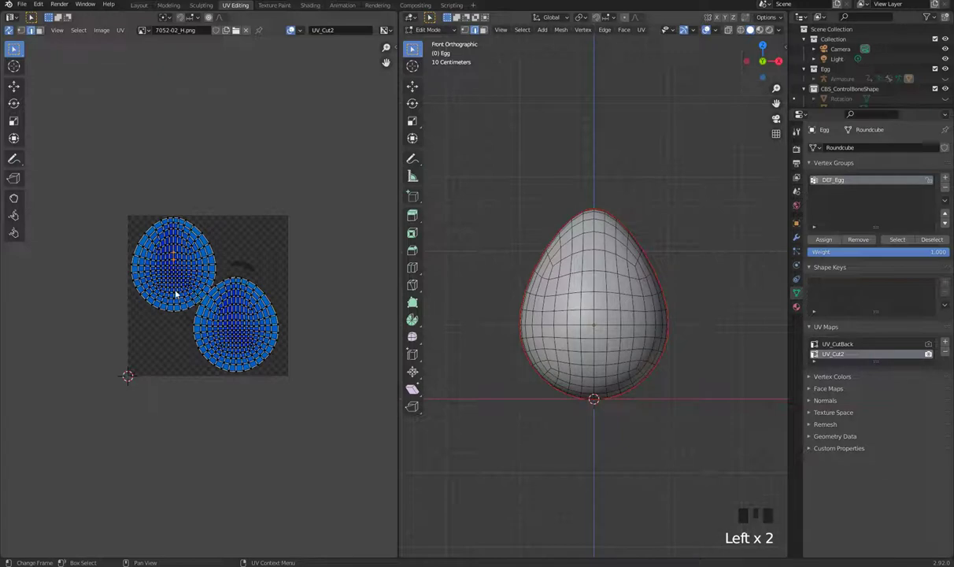
pyautogui.click(304, 380)
pyautogui.press('s')
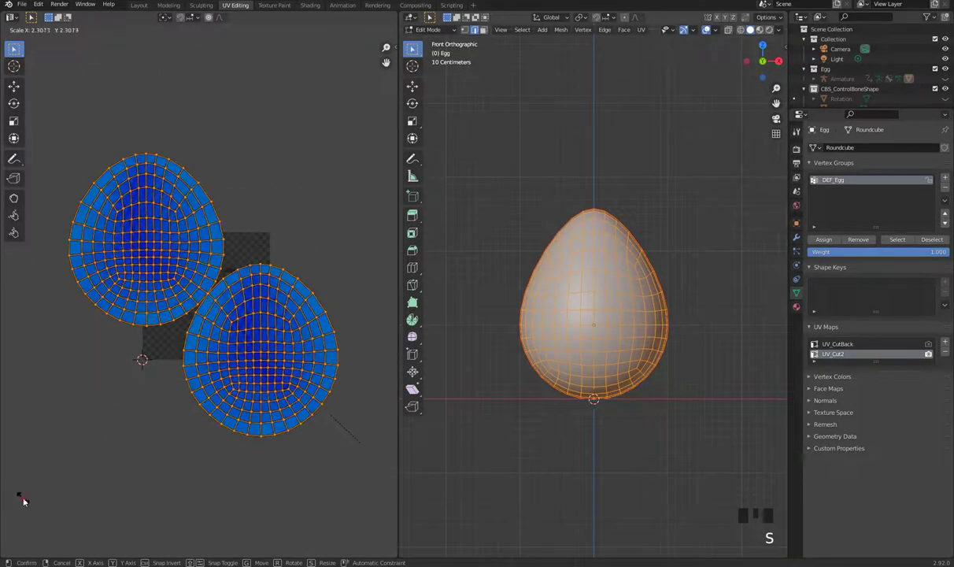
pyautogui.press('g')
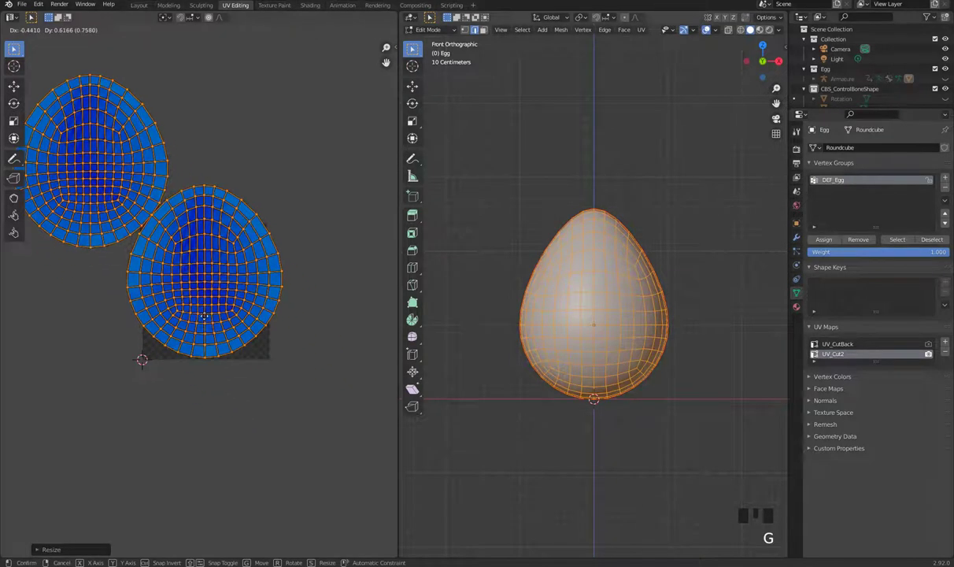
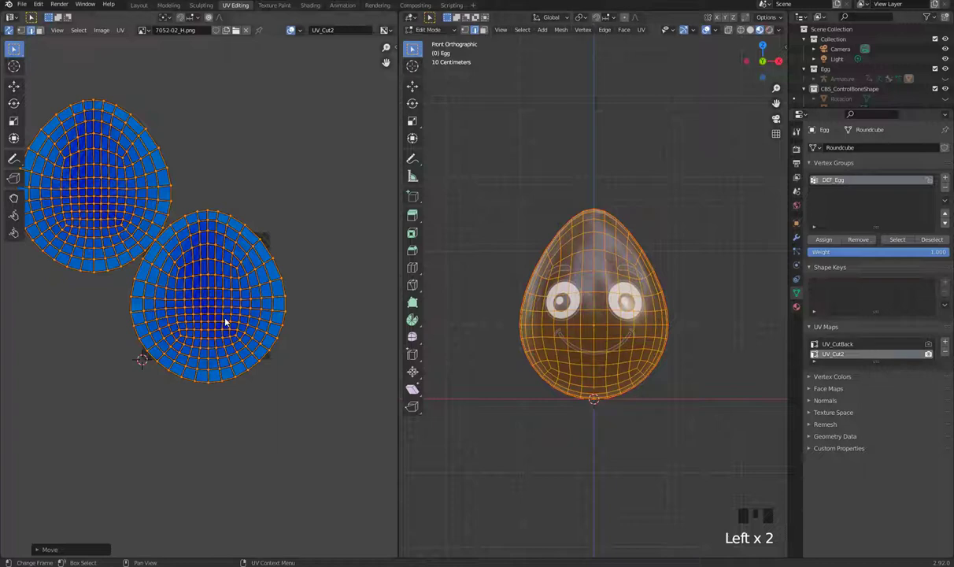
pyautogui.press('g')
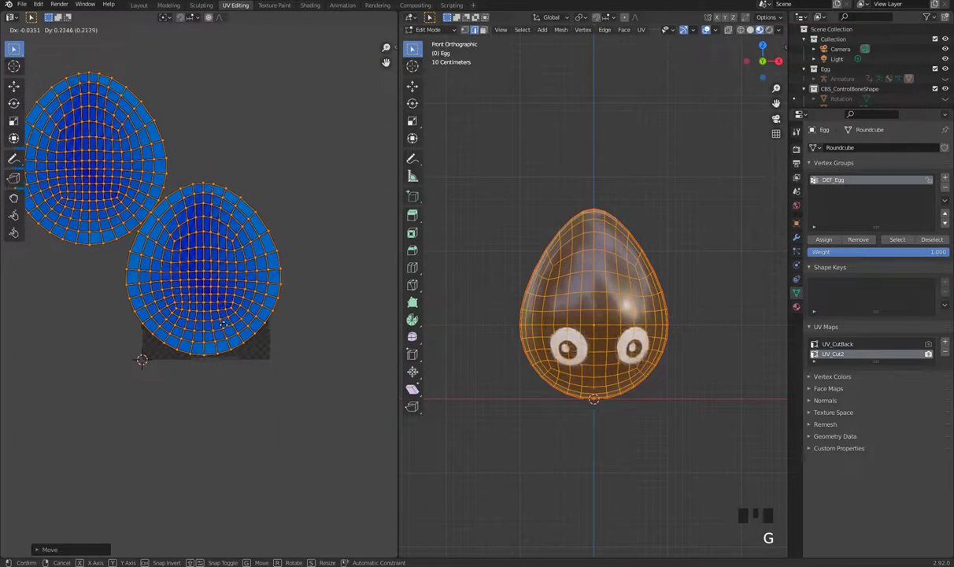
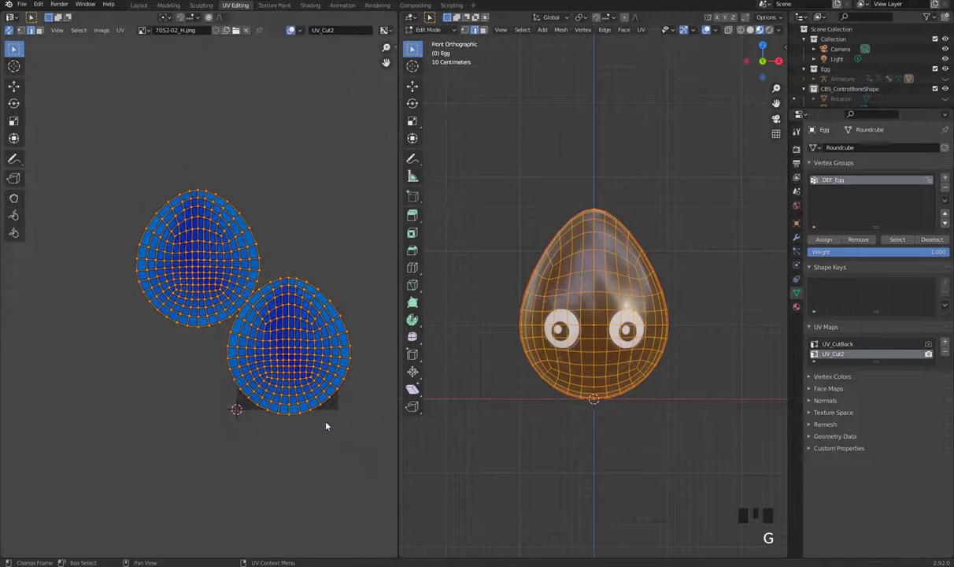
# Step: Enlarge the UV islands further and shift them so the eyes sit lower on the egg
pyautogui.click(381, 460)
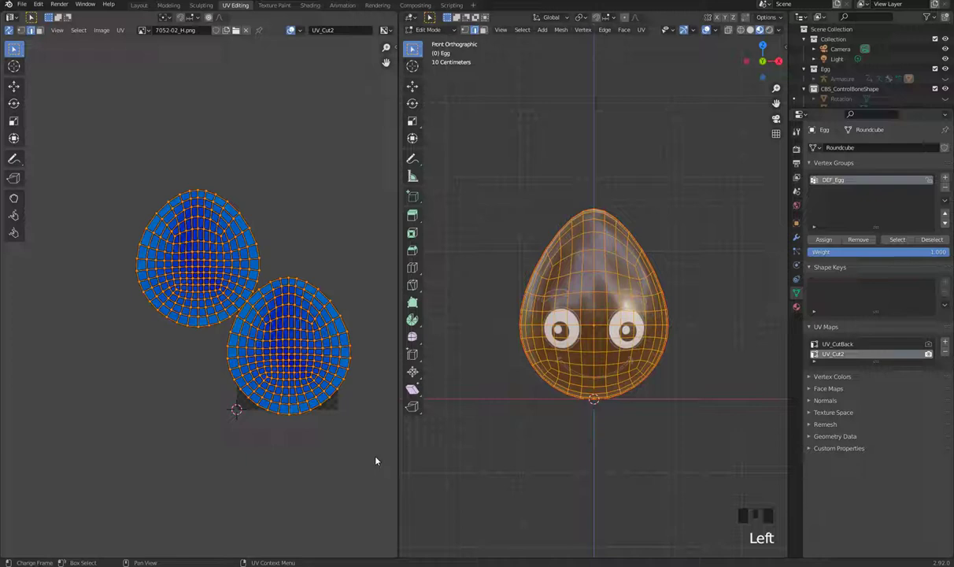
pyautogui.press('s')
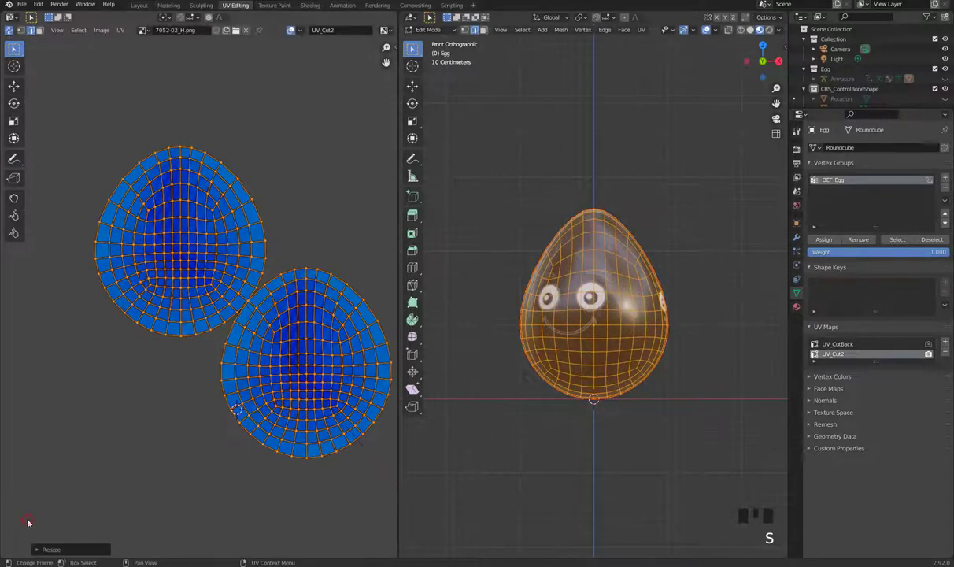
pyautogui.press('g')
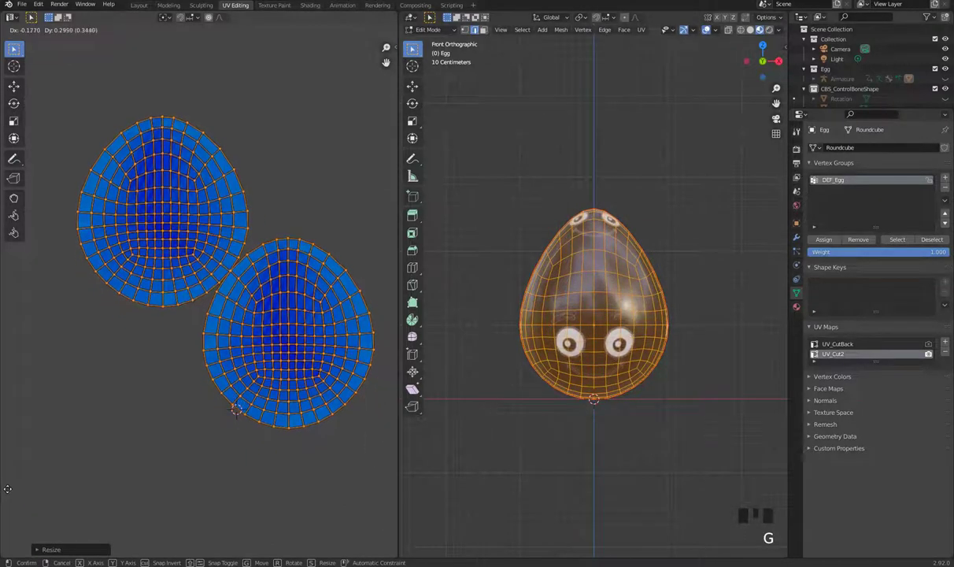
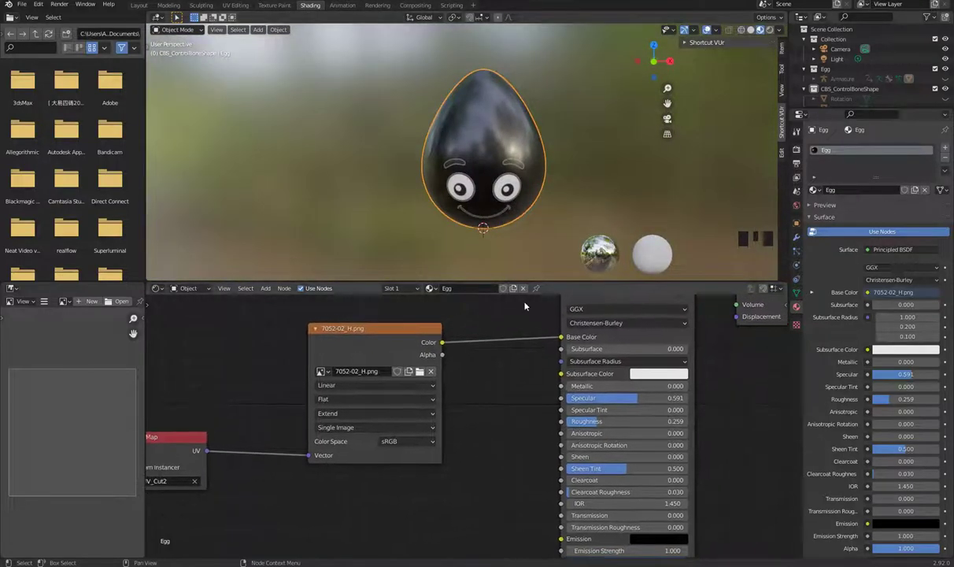
# Step: Orbit and zoom around the egg to check the face appears only once with Extend
pyautogui.scroll(-3)
pyautogui.moveTo(529, 172); pyautogui.dragTo(503, 187)
pyautogui.scroll(3)
# Step: View the egg in front orthographic, then orbit it to an angle
pyautogui.press('KP_1')
pyautogui.press('KP_1')
pyautogui.press('KP_5')
pyautogui.moveTo(473, 198); pyautogui.dragTo(472, 199)
# Step: Back in UV Editing, move the UV islands to push the eyes toward the egg's bottom
pyautogui.click(472, 199)
pyautogui.click(413, 47)
pyautogui.press('g')
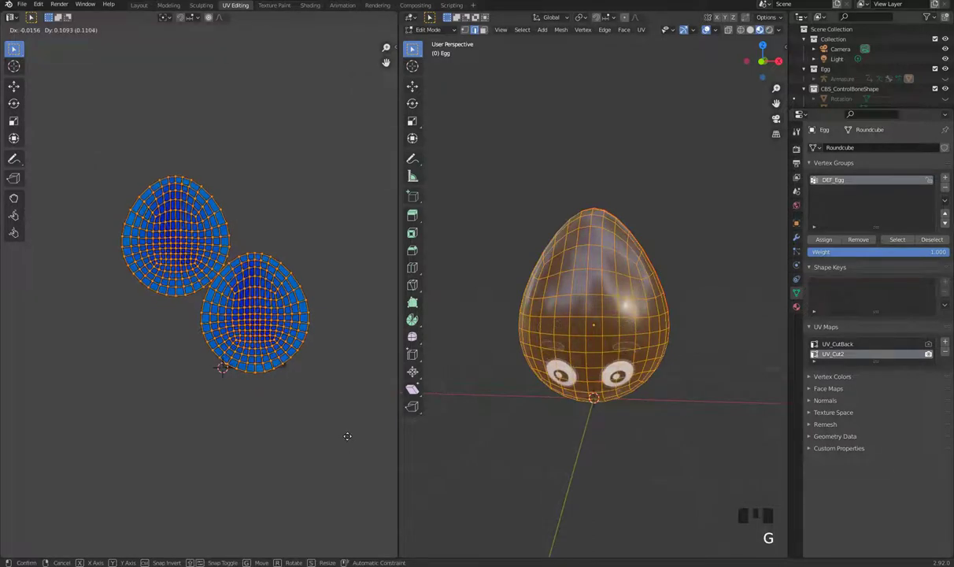